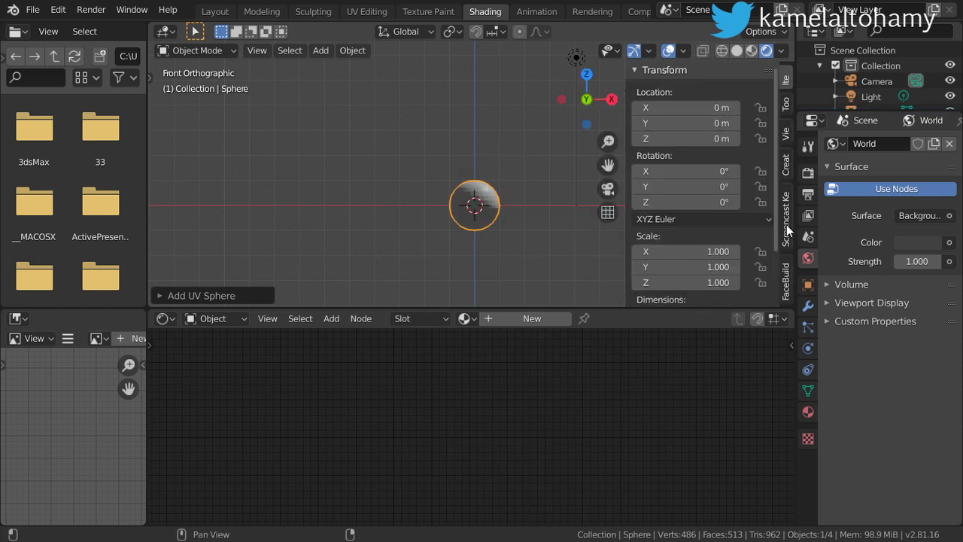
# Move the sphere above the floor plane and scale it down to a small size.
pyautogui.press('n')
pyautogui.scroll(3)
pyautogui.click(757, 54)
pyautogui.scroll(3)
pyautogui.press('g')
pyautogui.press('s')
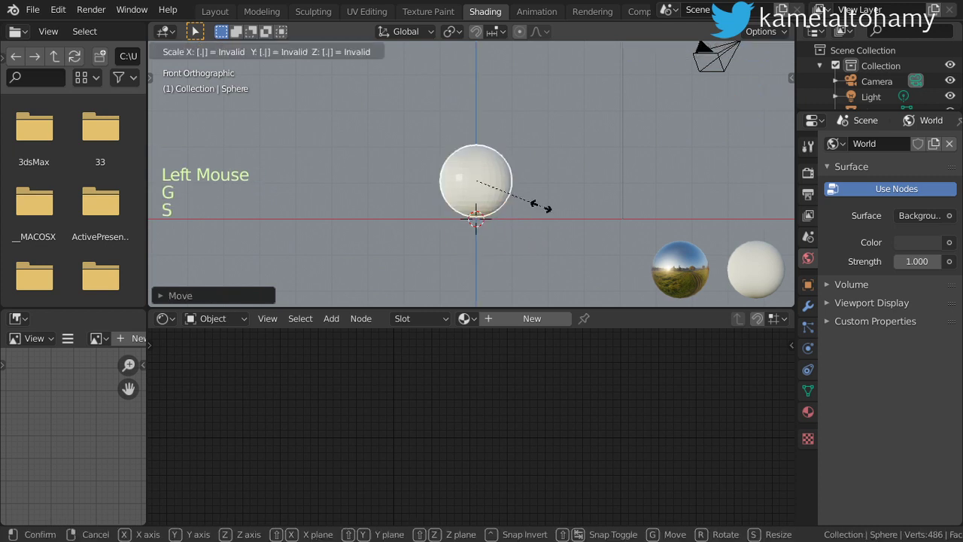
pyautogui.press('s')
pyautogui.press('g')
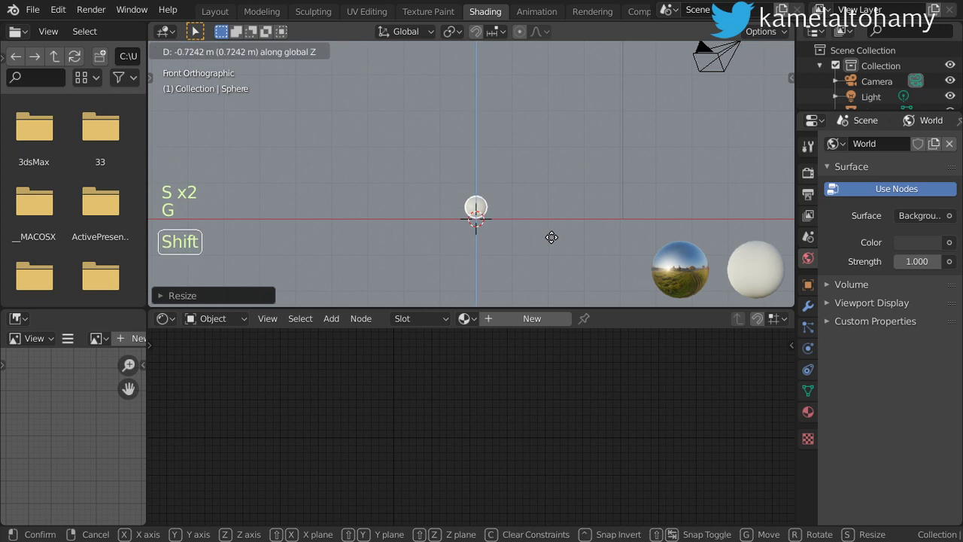
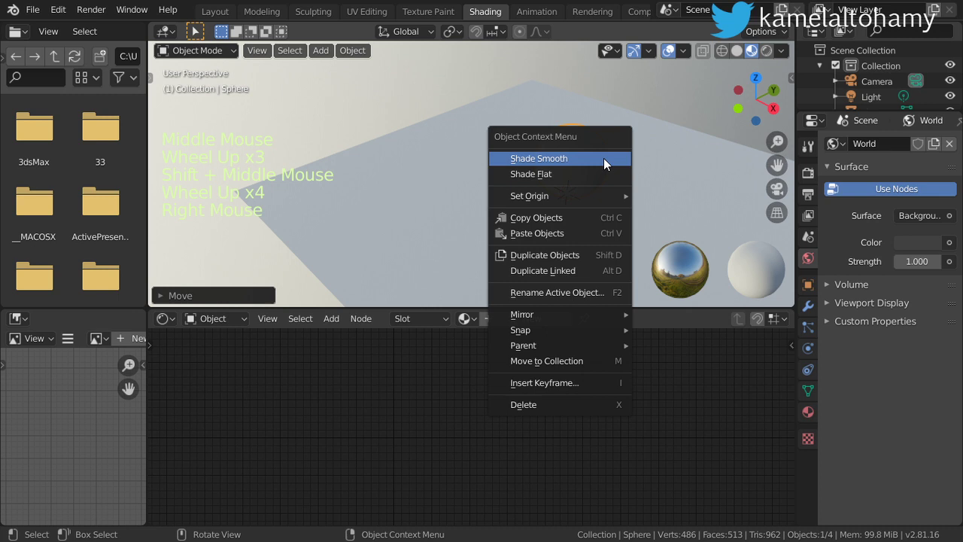
# Duplicate the small sphere into copies placed beside it on the floor.
pyautogui.scroll(-3)
pyautogui.press('KP_7')
pyautogui.scroll(-3)
pyautogui.scroll(-3)
pyautogui.press('shift+d')
pyautogui.press('shift+d')
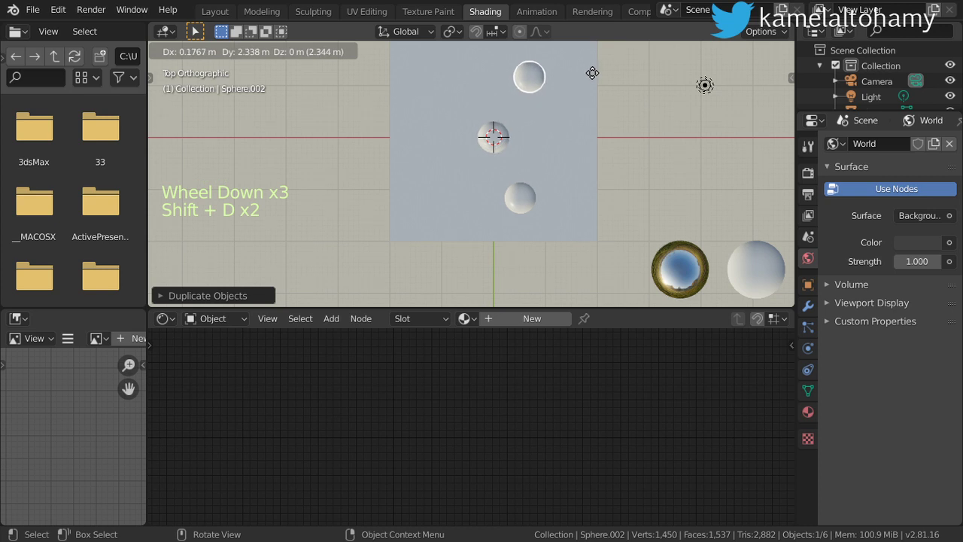
# Orbit around the spheres and select one of them in the viewport.
pyautogui.middleClick(582, 142)
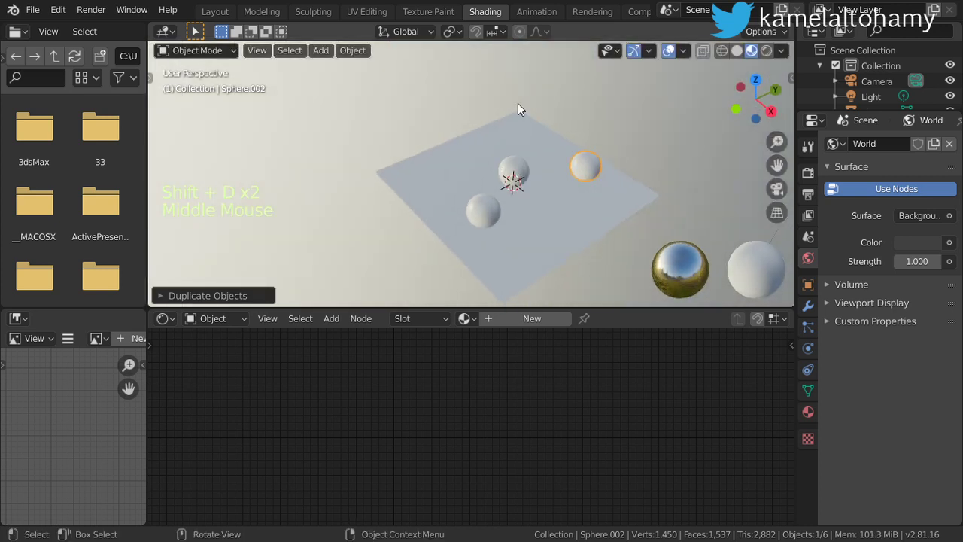
pyautogui.scroll(3)
pyautogui.middleClick(535, 188)
pyautogui.middleClick(542, 197)
pyautogui.click(418, 165)
# Show Sphere.001's gold material in the Shader Editor and enlarge the 3D viewport above it.
pyautogui.click(505, 321)
pyautogui.click(588, 326)
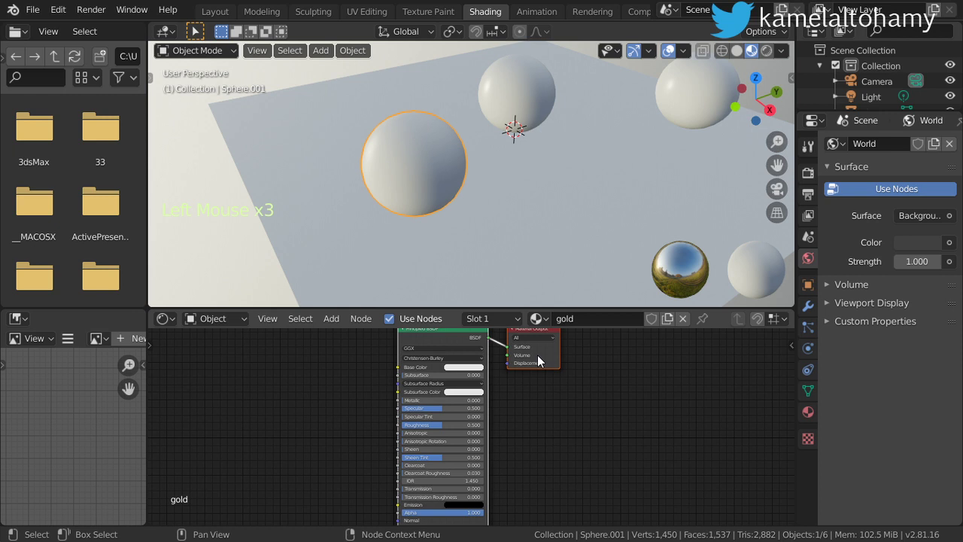
pyautogui.click(450, 304)
pyautogui.scroll(-3)
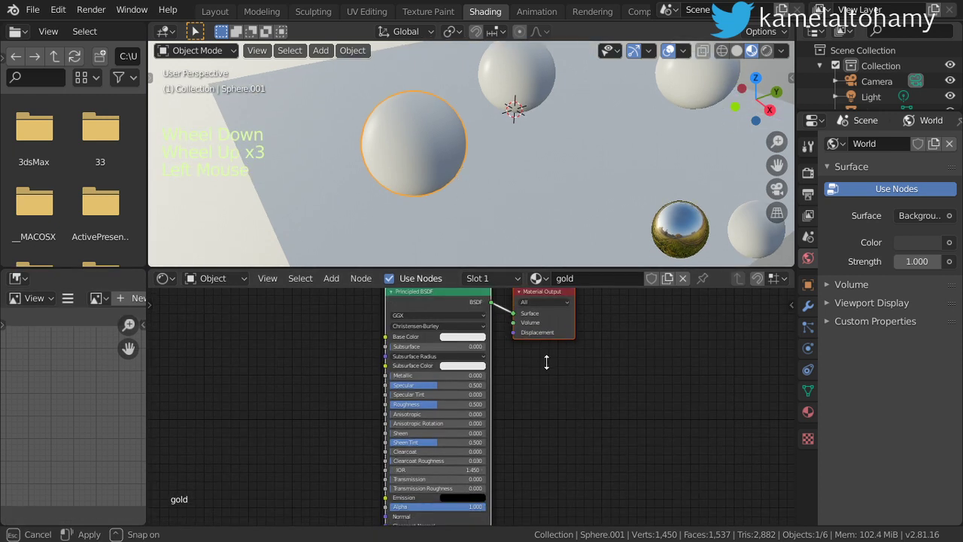
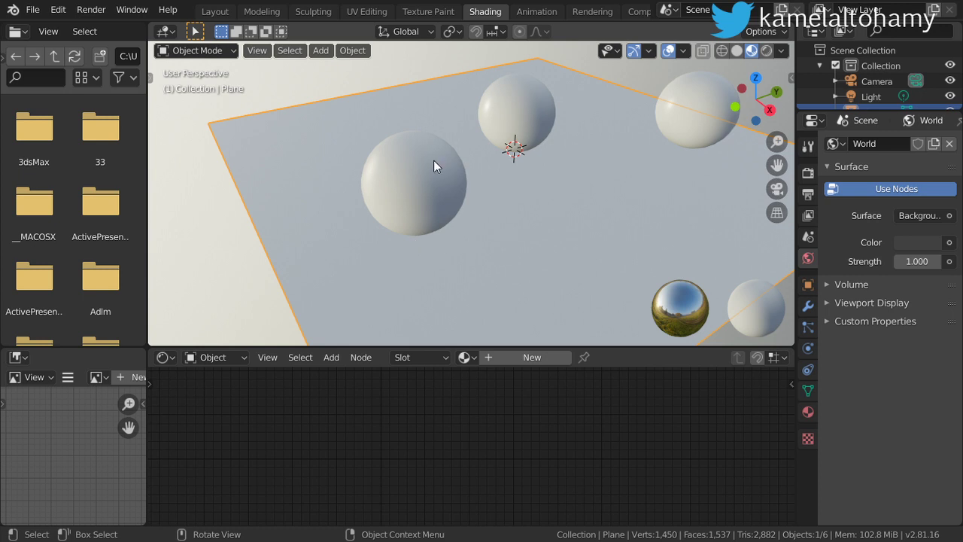
# Select the large sphere and the gold-material sphere to check their materials.
pyautogui.click(428, 190)
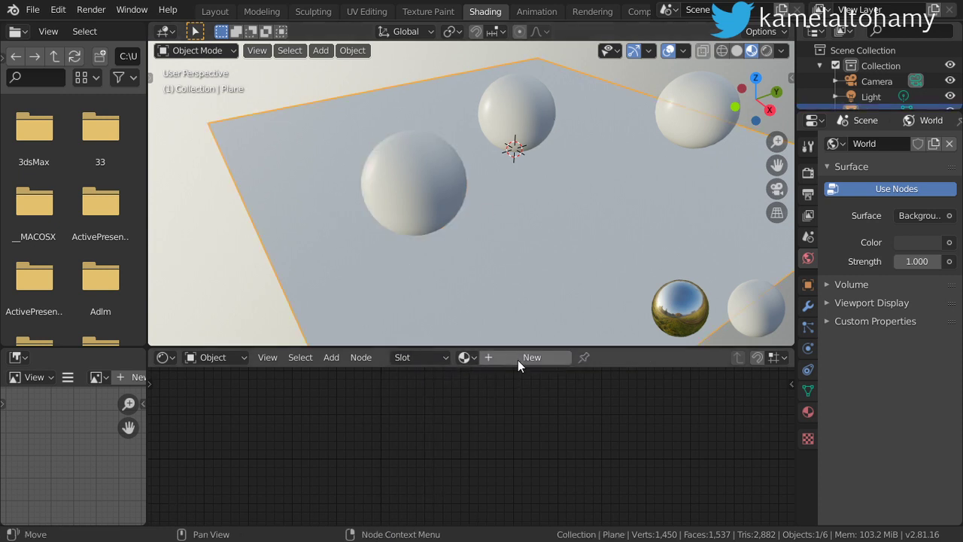
pyautogui.click(511, 119)
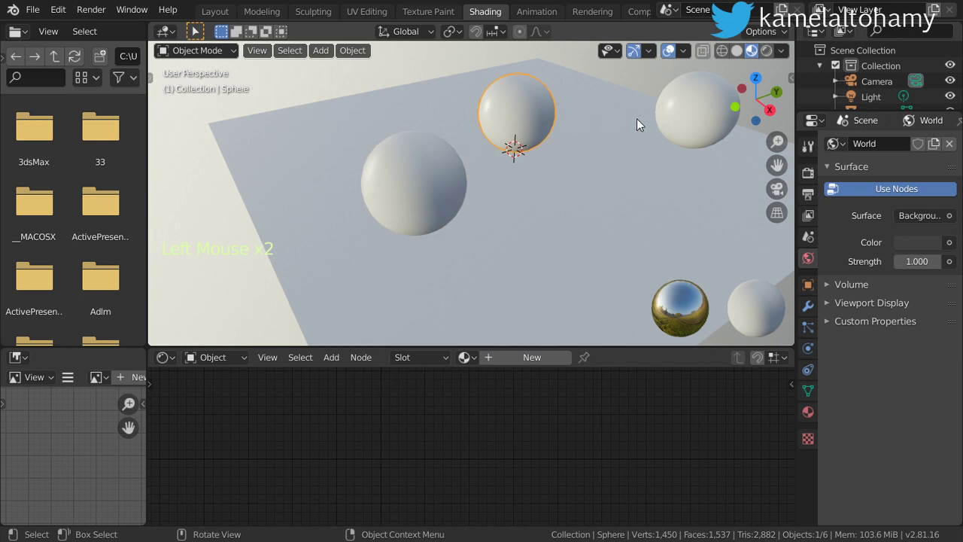
pyautogui.click(457, 183)
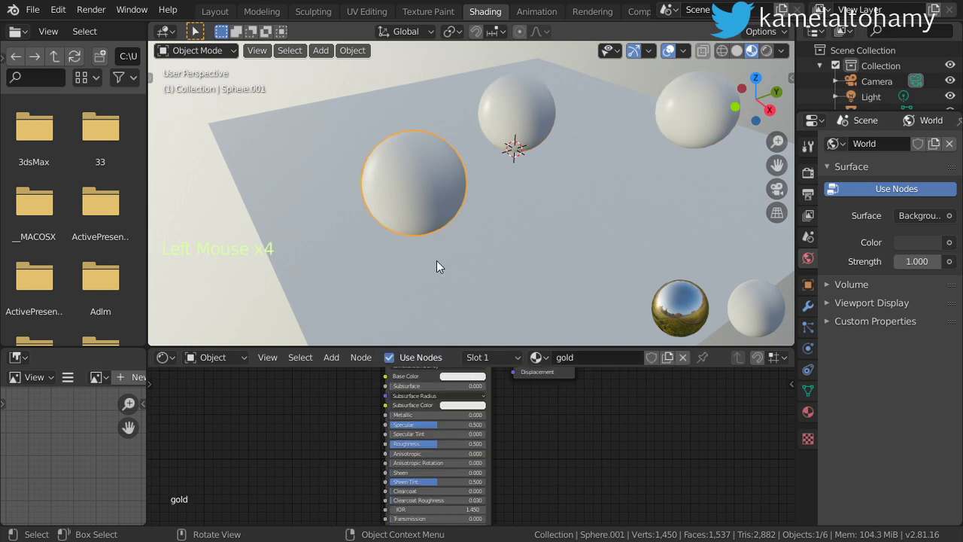
pyautogui.click(523, 115)
pyautogui.click(718, 121)
# Expand the Outliner's object list and rename the Plane object to 'floor'.
pyautogui.scroll(-3)
pyautogui.scroll(-3)
pyautogui.middleClick(449, 223)
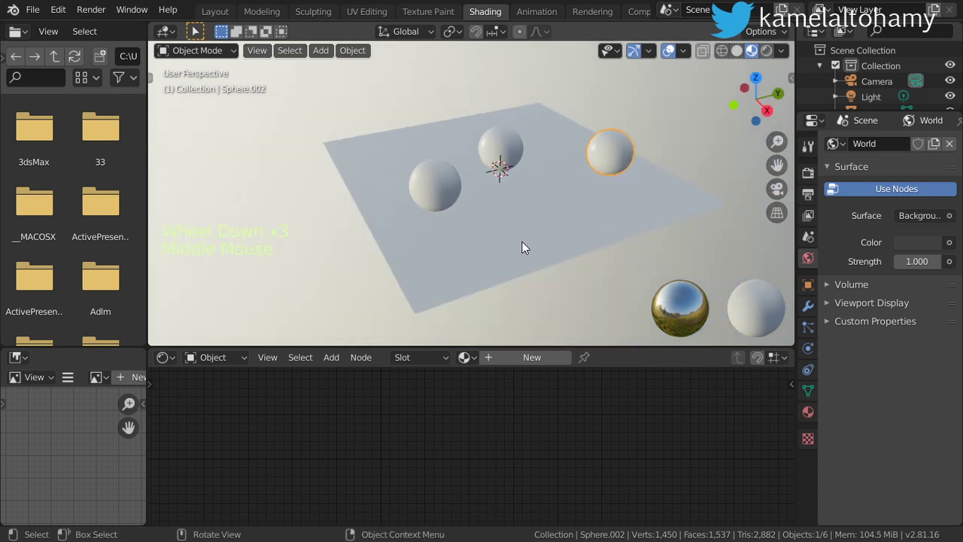
pyautogui.click(524, 247)
pyautogui.scroll(3)
pyautogui.scroll(3)
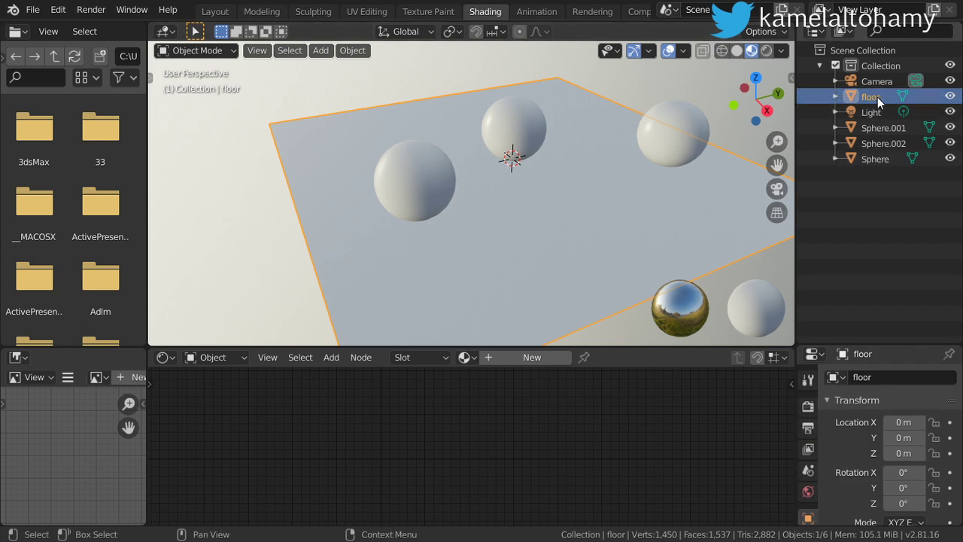
# Rename Sphere to 'second' and Sphere.002 to 'silver' in the Outliner, then select the floor.
pyautogui.click(874, 152)
pyautogui.click(875, 165)
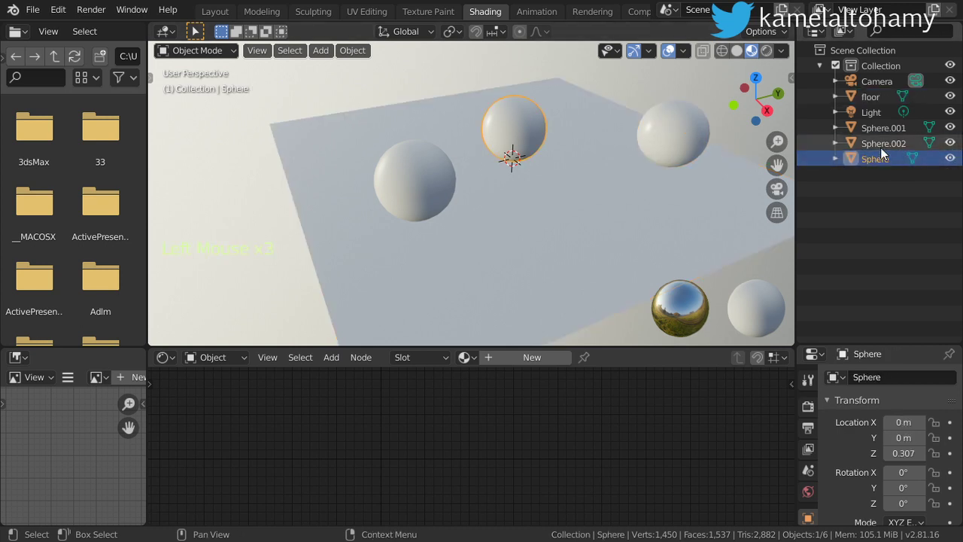
pyautogui.click(879, 133)
pyautogui.click(803, 138)
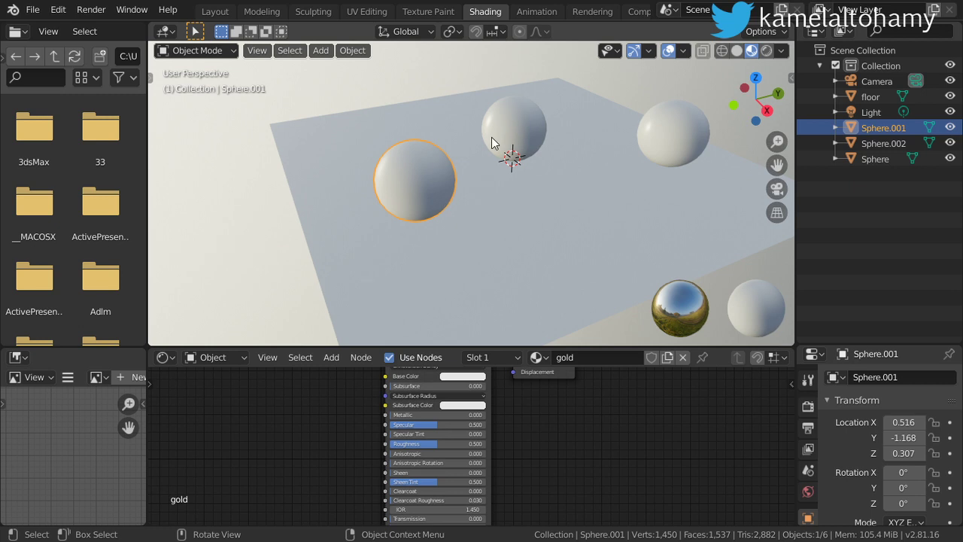
pyautogui.click(546, 129)
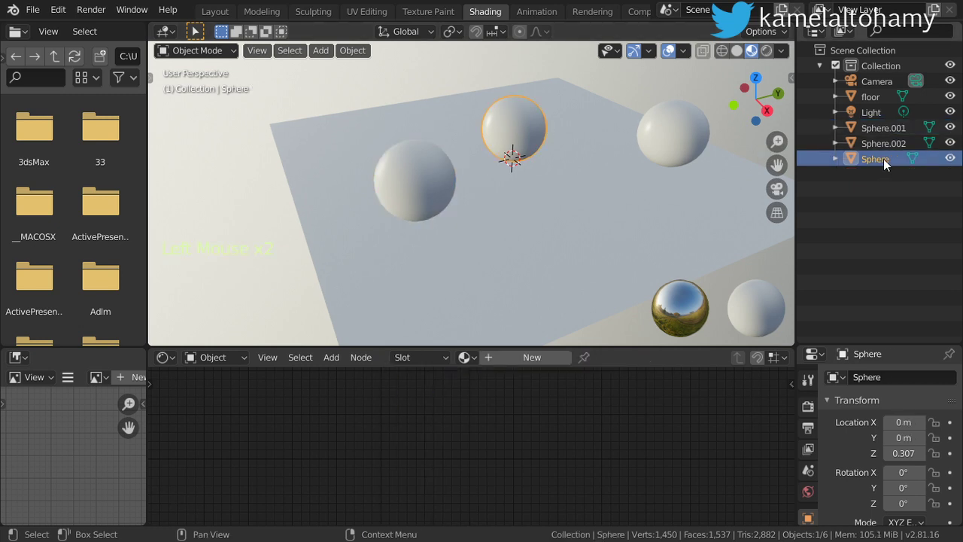
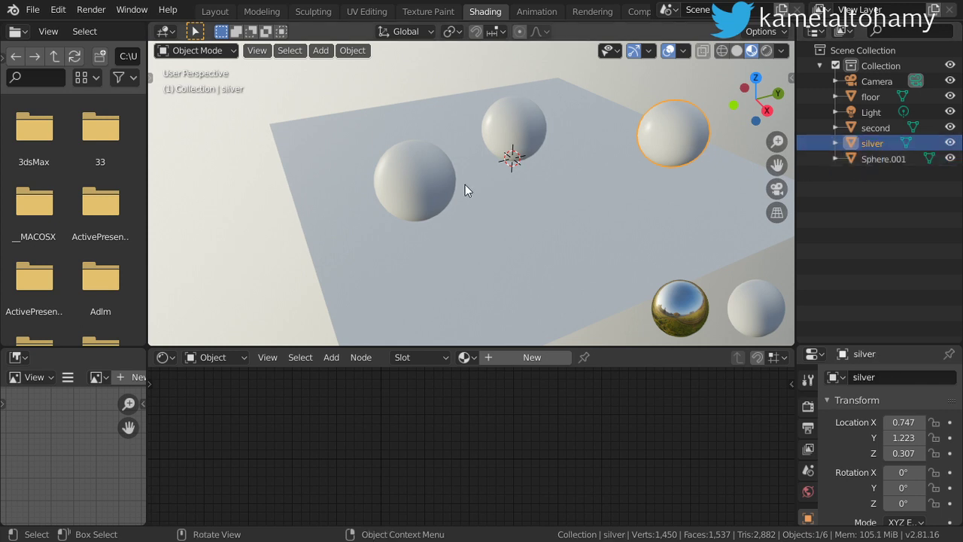
pyautogui.click(543, 218)
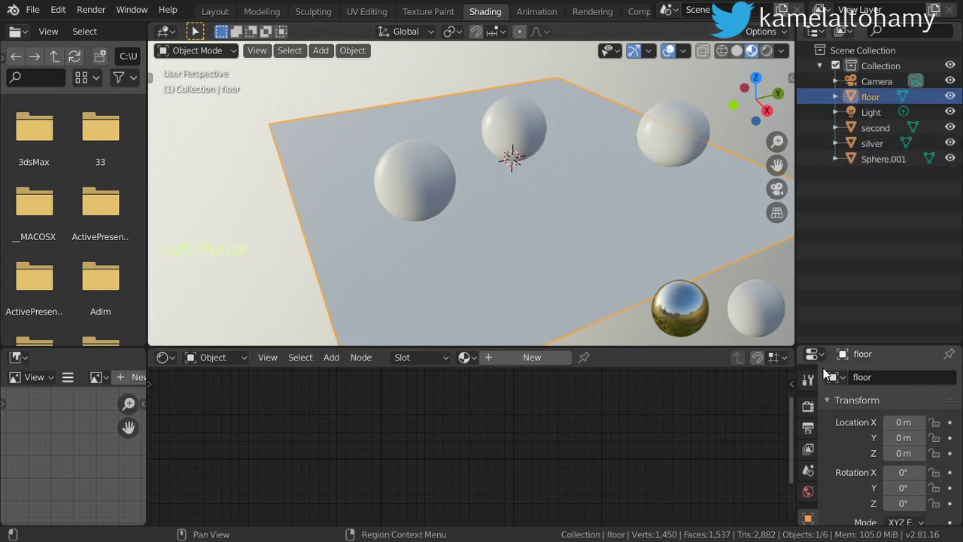
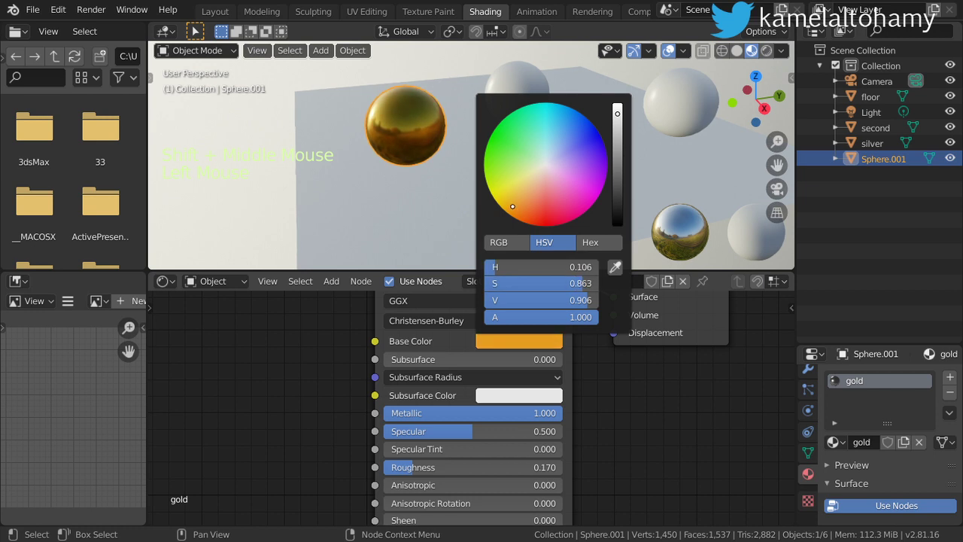
# Confirm the gold material's orange base colour and select the silver sphere.
pyautogui.scroll(-3)
pyautogui.middleClick(436, 190)
pyautogui.scroll(3)
pyautogui.middleClick(508, 152)
pyautogui.click(507, 113)
pyautogui.middleClick(535, 177)
pyautogui.click(670, 105)
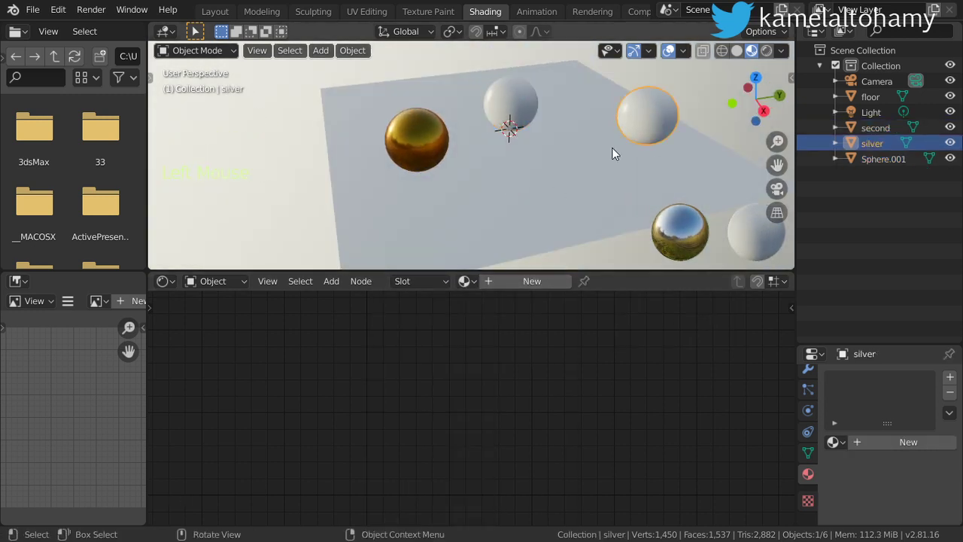
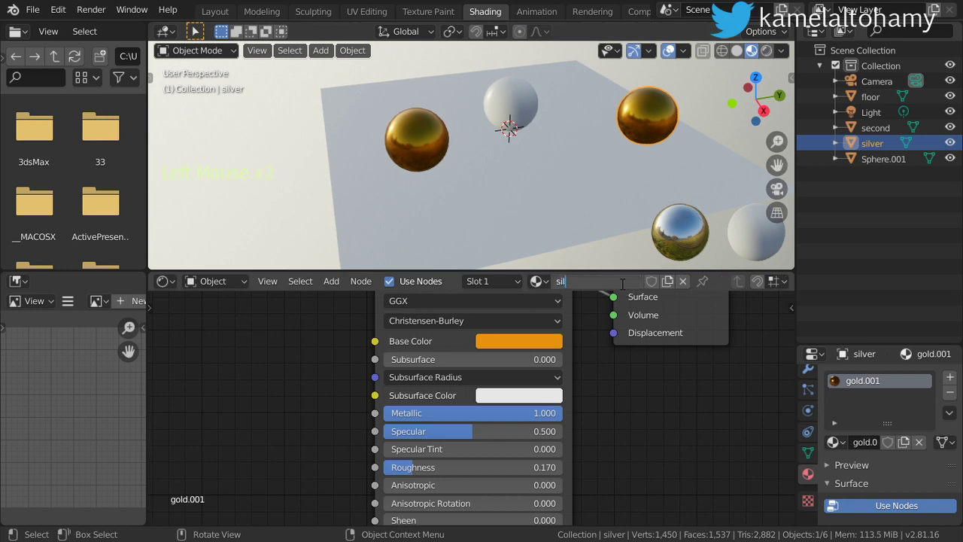
# Give the silver material Metallic 1.000, Roughness 0.260 and a grey base colour.
pyautogui.scroll(-3)
pyautogui.scroll(-3)
pyautogui.middleClick(583, 390)
pyautogui.scroll(3)
pyautogui.click(533, 348)
pyautogui.scroll(3)
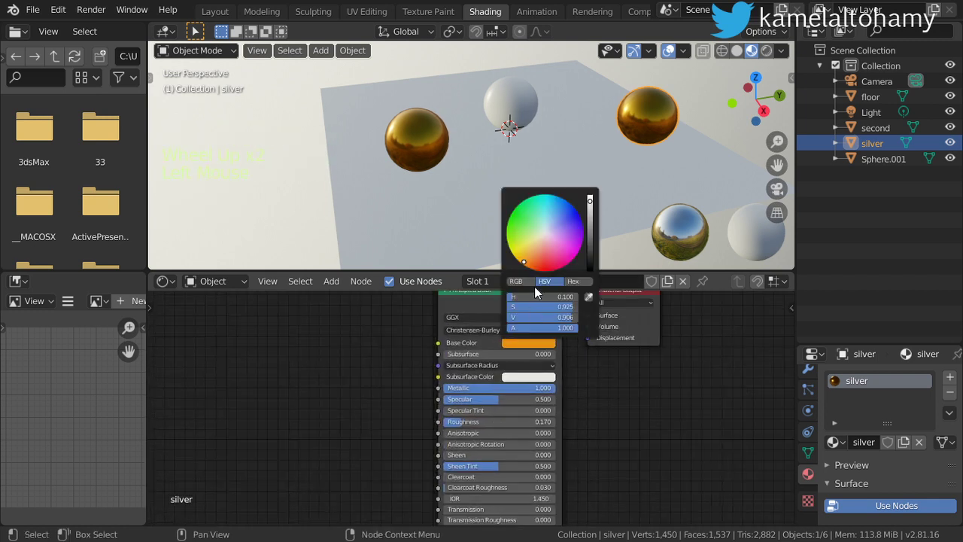
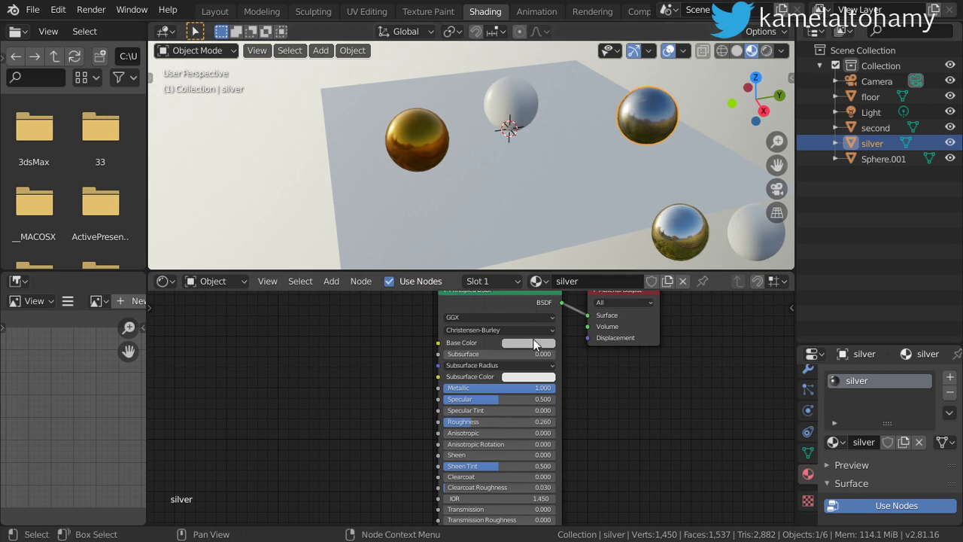
pyautogui.click(595, 228)
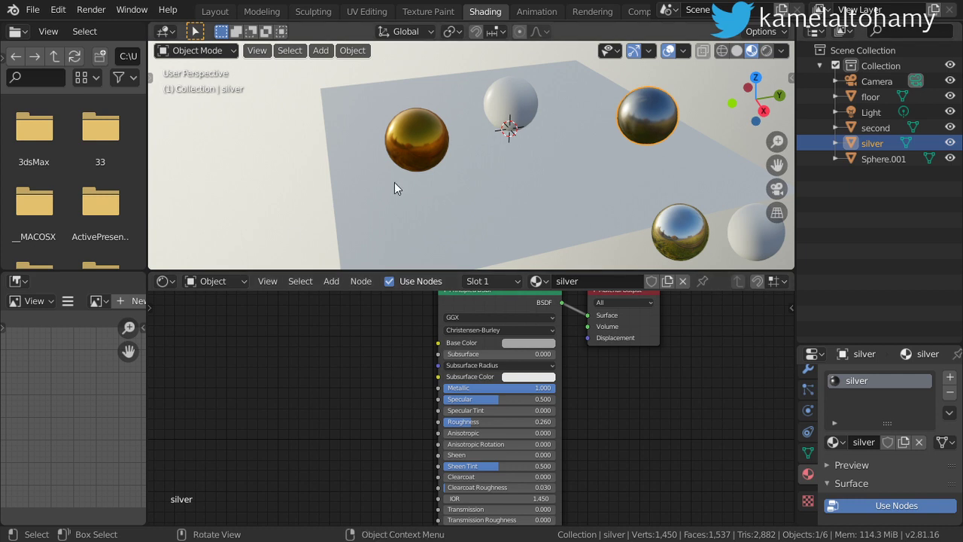
# Give the 'second' sphere's Material.001 a blue base colour with roughness 0.14.
pyautogui.click(718, 120)
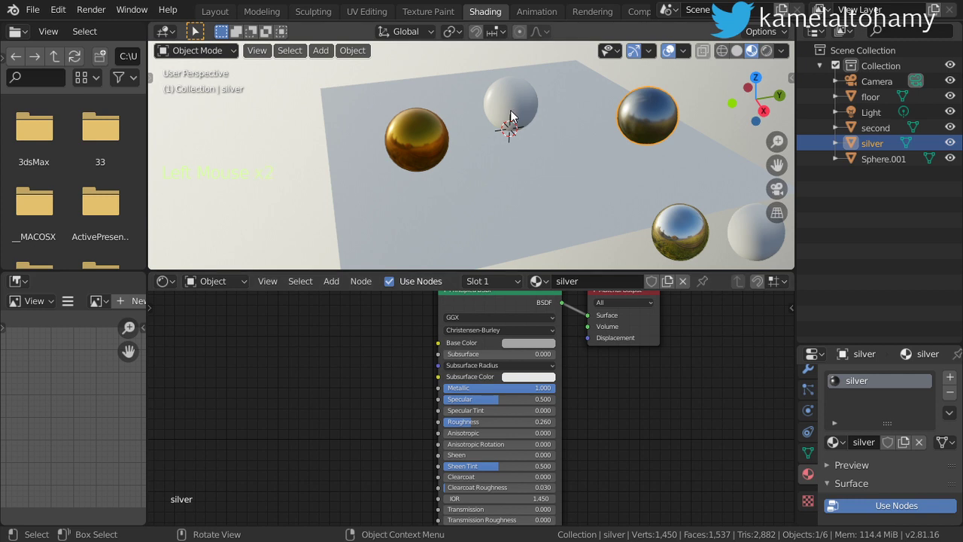
pyautogui.click(506, 288)
pyautogui.click(504, 286)
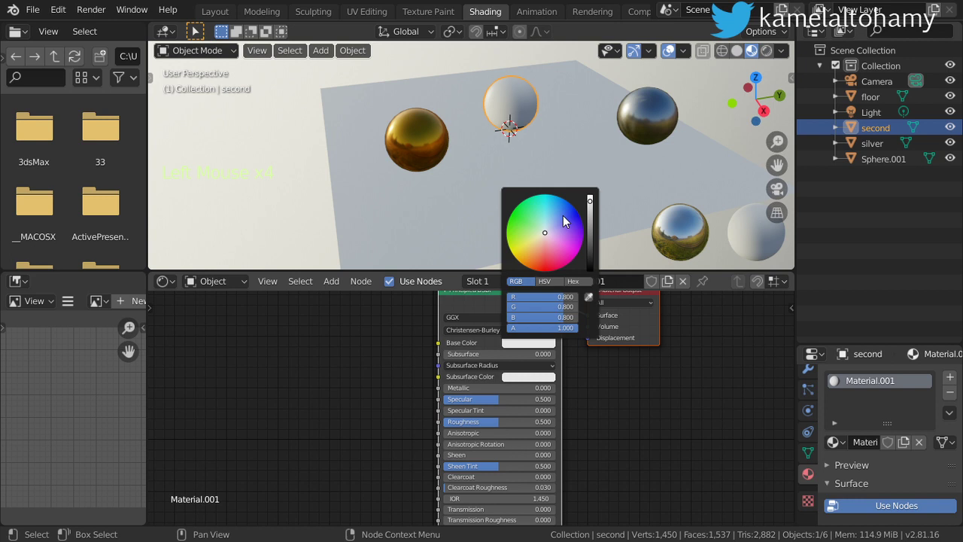
pyautogui.click(579, 222)
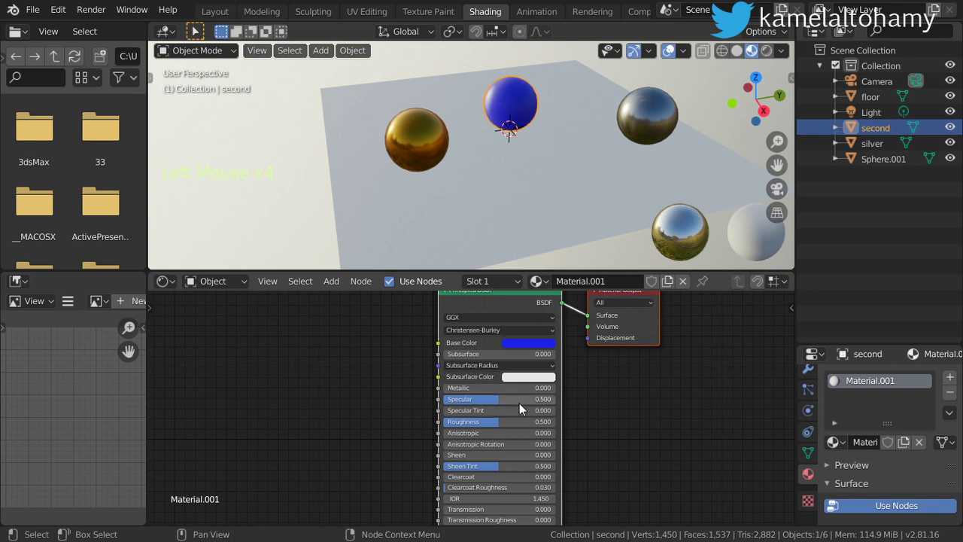
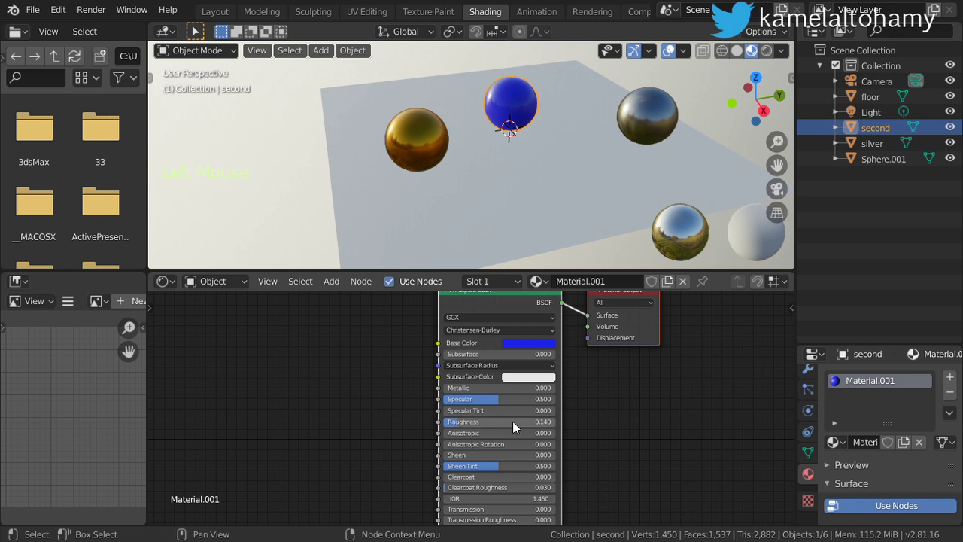
pyautogui.middleClick(524, 197)
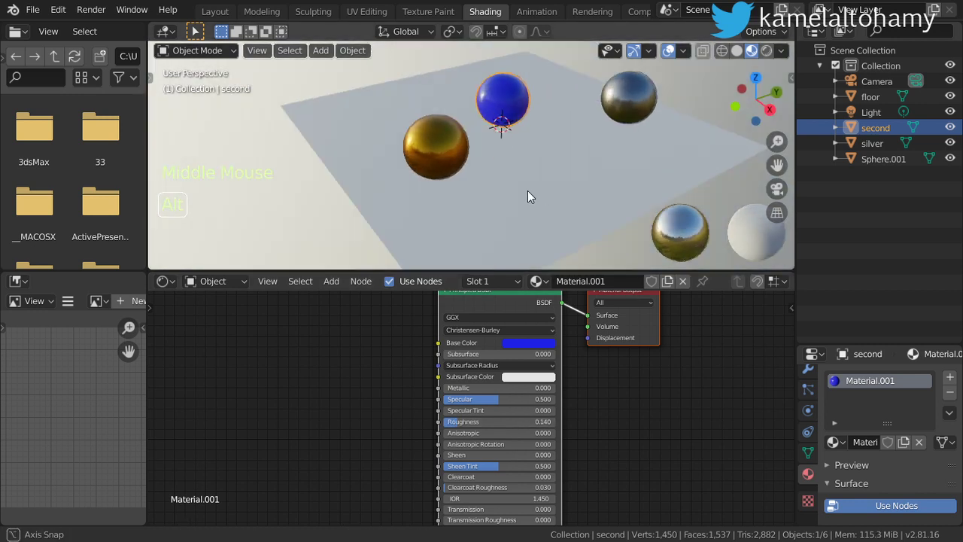
# Switch the render engine to Cycles on GPU and show the viewport as a rendered preview.
pyautogui.scroll(3)
pyautogui.click(816, 384)
pyautogui.scroll(3)
pyautogui.click(938, 380)
pyautogui.click(890, 422)
pyautogui.click(912, 438)
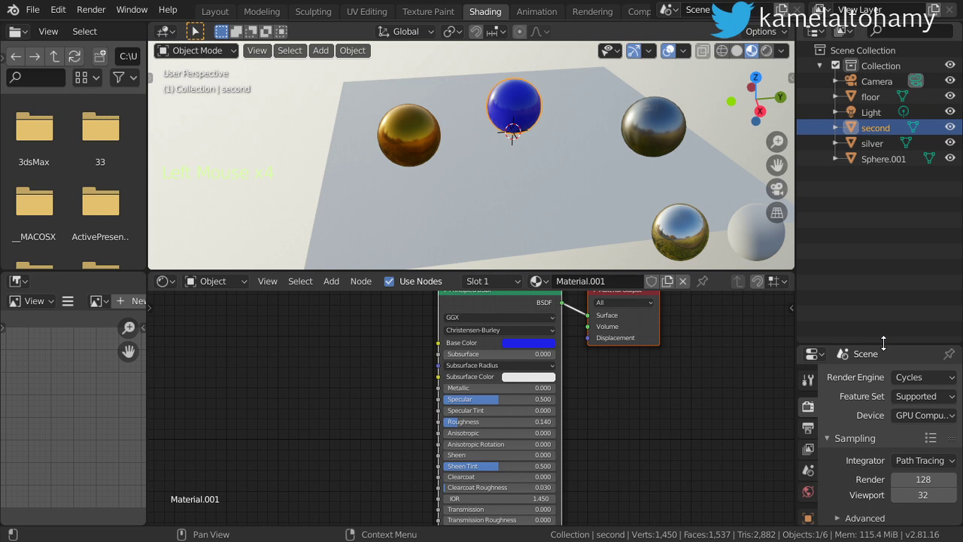
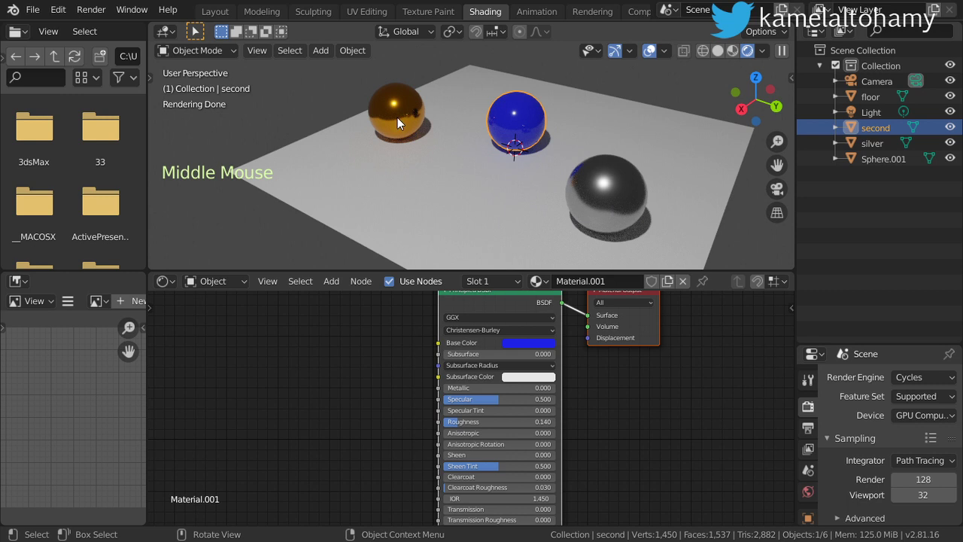
# Raise the silver sphere's base colour value to near white for a chrome look.
pyautogui.click(622, 196)
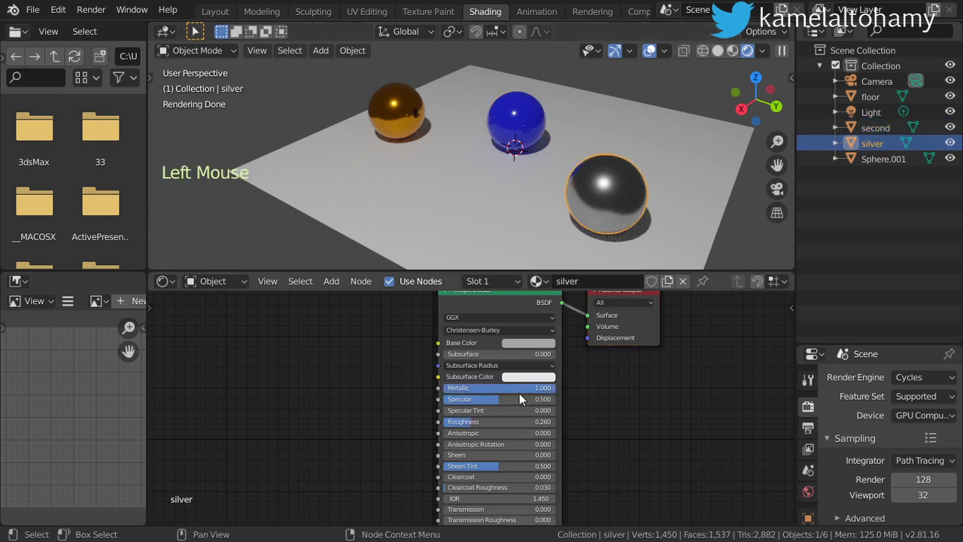
pyautogui.click(512, 424)
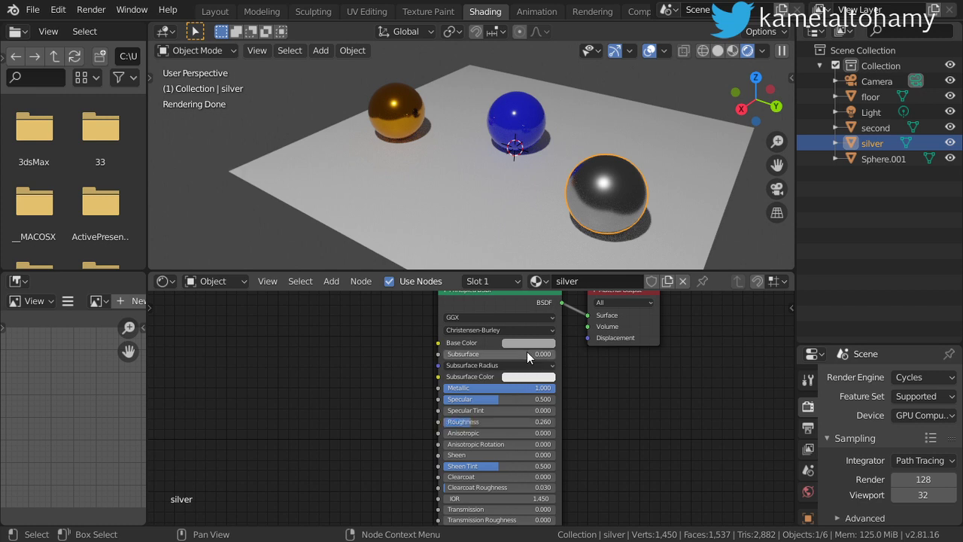
pyautogui.click(533, 352)
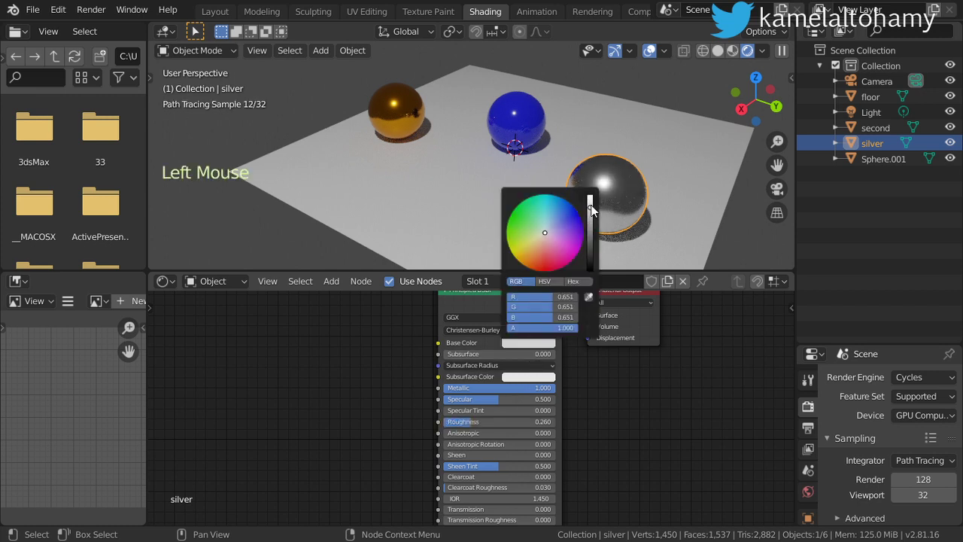
pyautogui.middleClick(526, 196)
pyautogui.scroll(-3)
pyautogui.middleClick(594, 195)
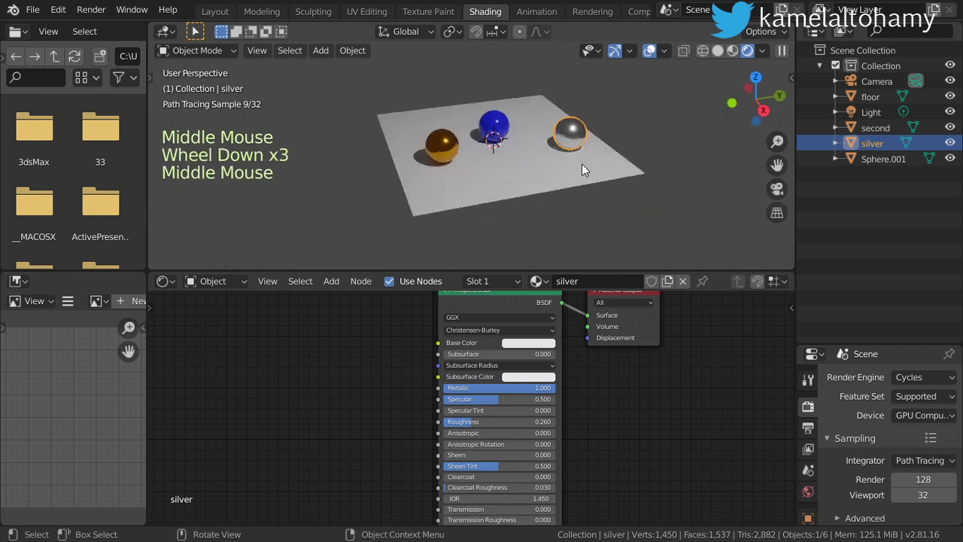
# View the Cycles preview through the camera with both spheres framed, then deselect everything.
pyautogui.press('KP_0')
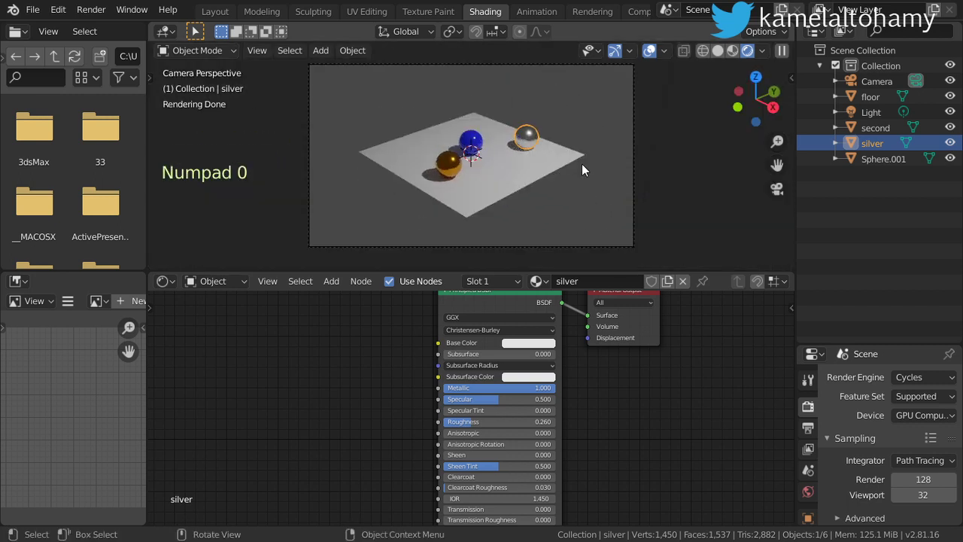
pyautogui.press('n')
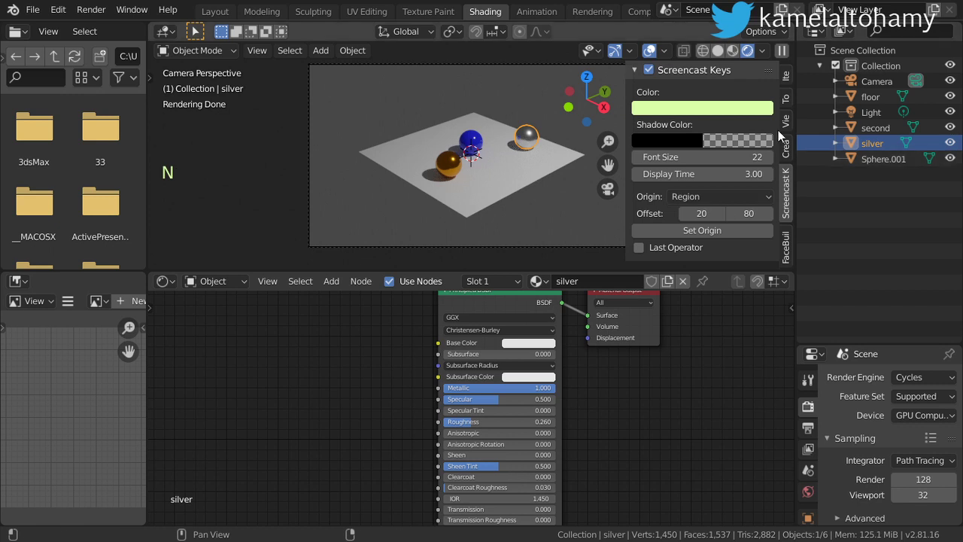
pyautogui.click(786, 119)
pyautogui.click(775, 261)
pyautogui.press('n')
pyautogui.middleClick(575, 178)
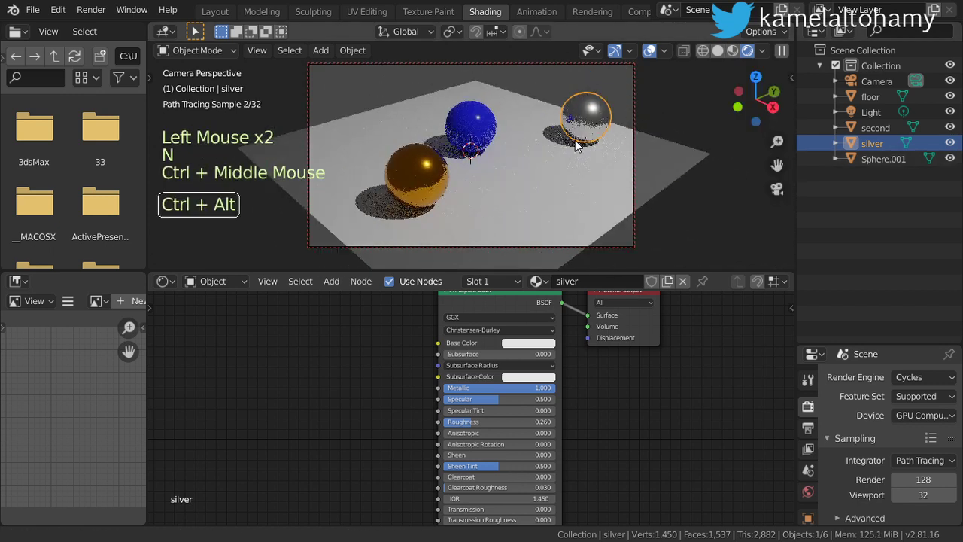
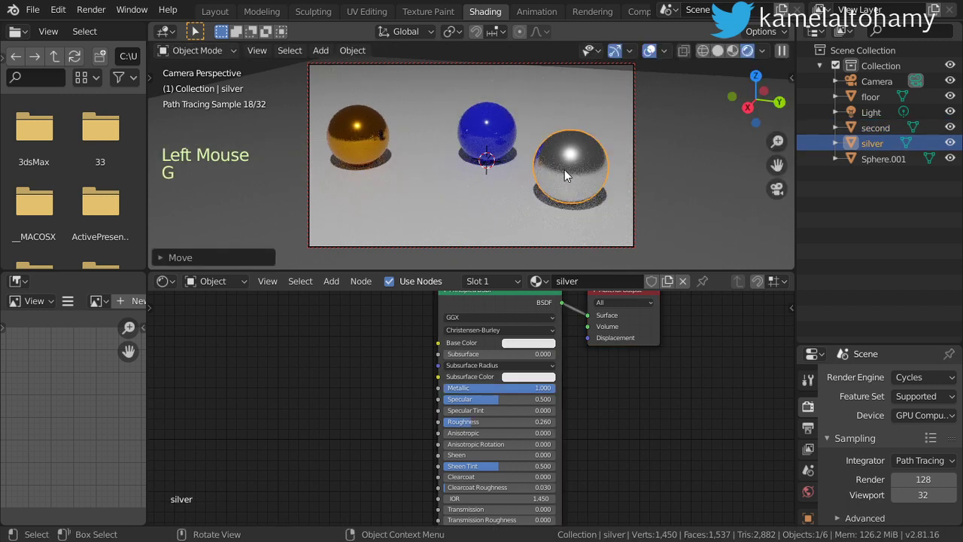
pyautogui.press('alt+a')
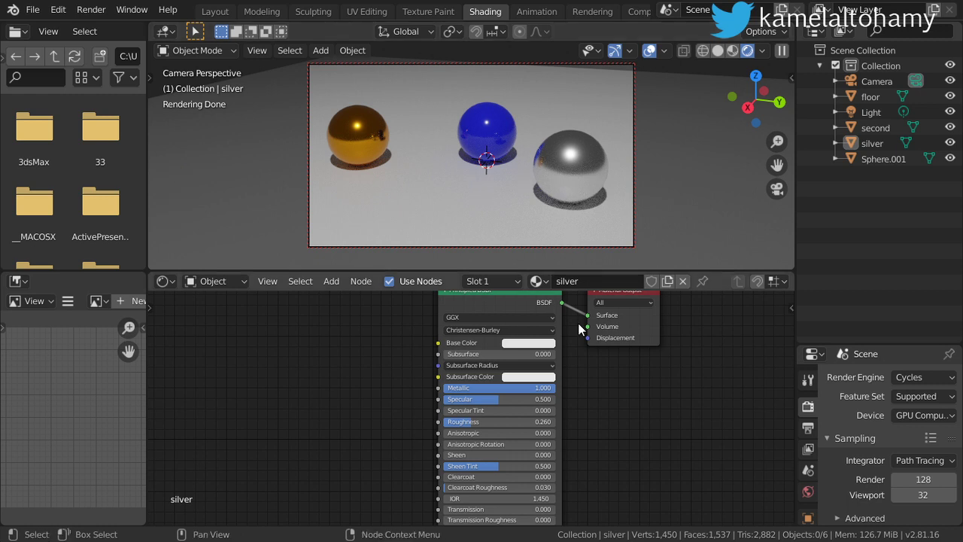
# Bring up World Properties and switch the Shader Editor to the world's node tree.
pyautogui.click(809, 490)
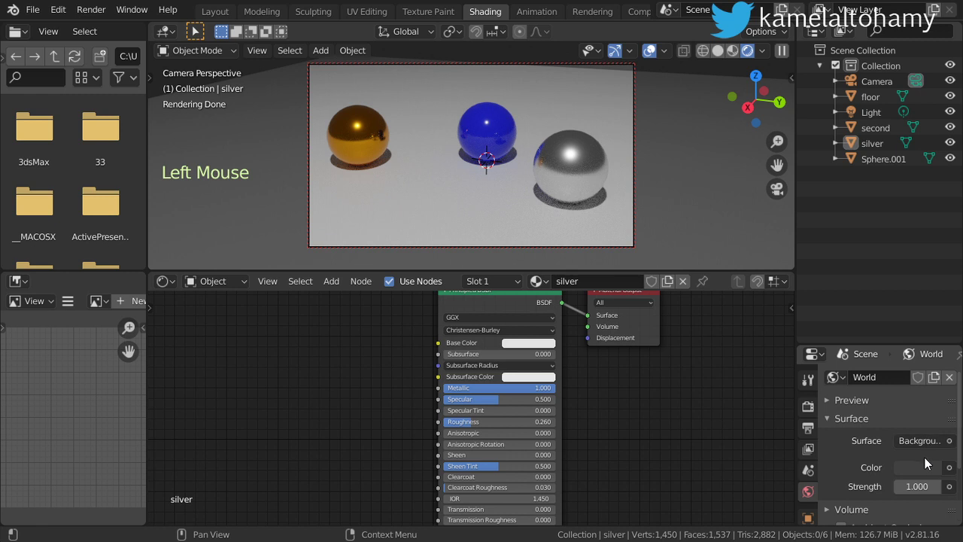
pyautogui.click(246, 288)
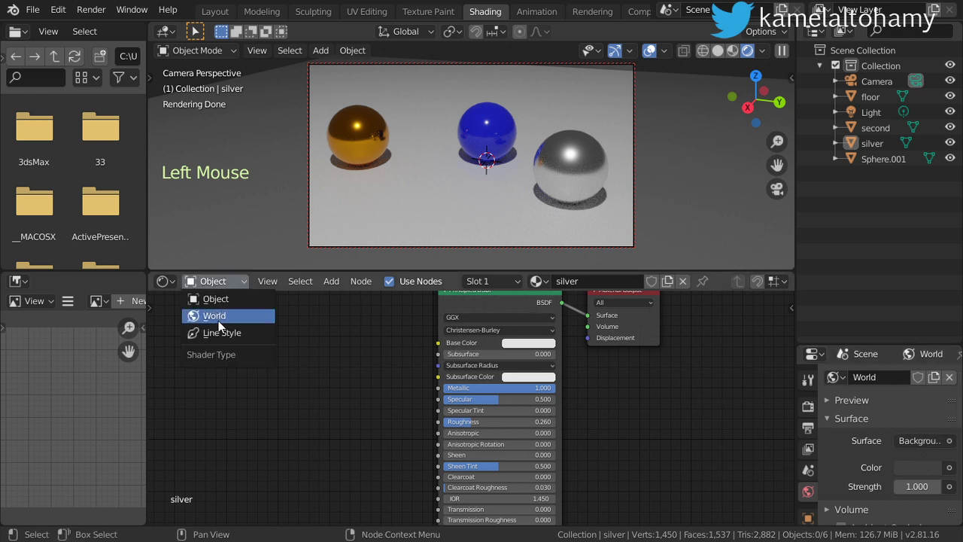
pyautogui.click(471, 313)
pyautogui.click(468, 332)
# Add an RGB colour node beside the world's Background node.
pyautogui.press('shift+a')
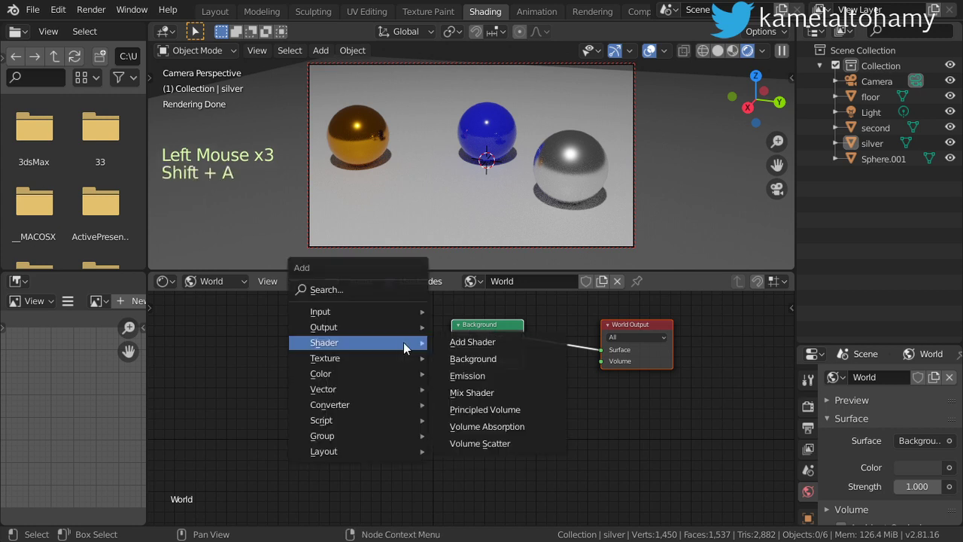
pyautogui.press('alt+a')
pyautogui.click(496, 339)
pyautogui.press('shift+a')
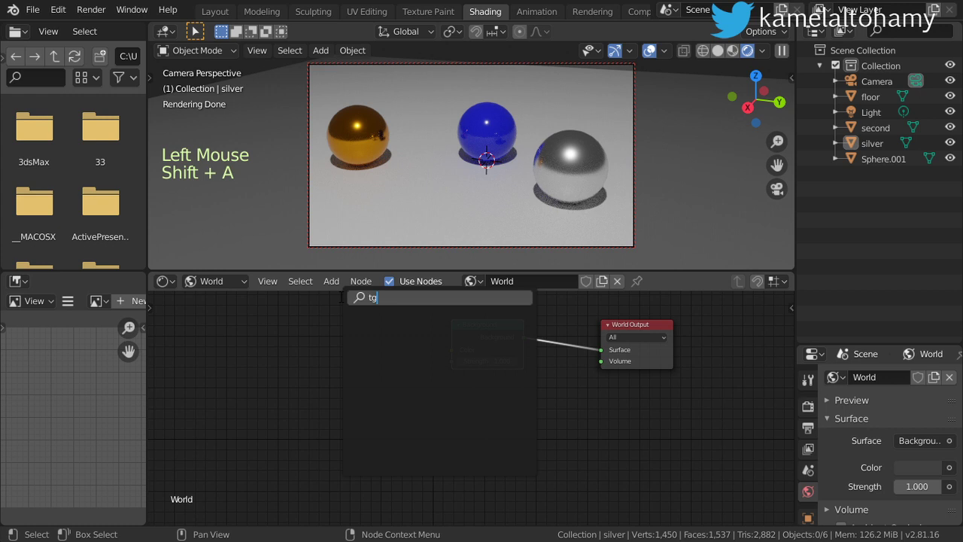
pyautogui.press('shift+a')
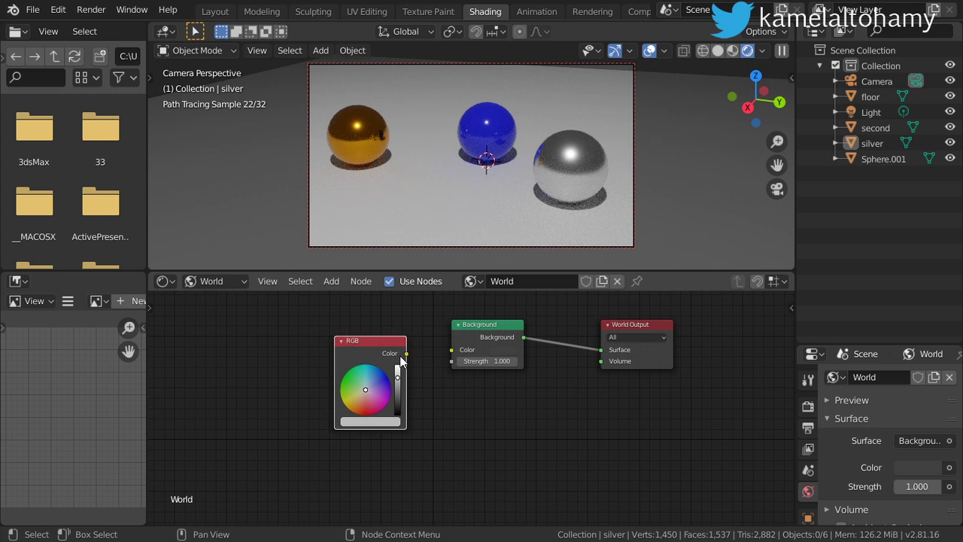
# Feed the RGB node into the Background colour and set it to a pale blue on the colour wheel.
pyautogui.click(429, 361)
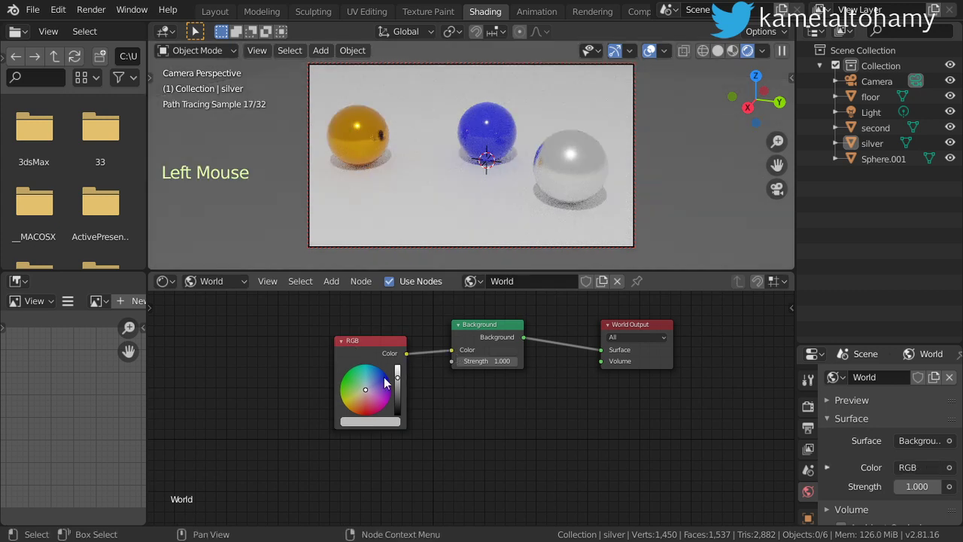
pyautogui.click(385, 407)
pyautogui.click(355, 401)
pyautogui.click(360, 388)
pyautogui.click(377, 390)
pyautogui.click(368, 397)
pyautogui.click(401, 408)
pyautogui.click(402, 412)
pyautogui.click(401, 391)
pyautogui.click(366, 403)
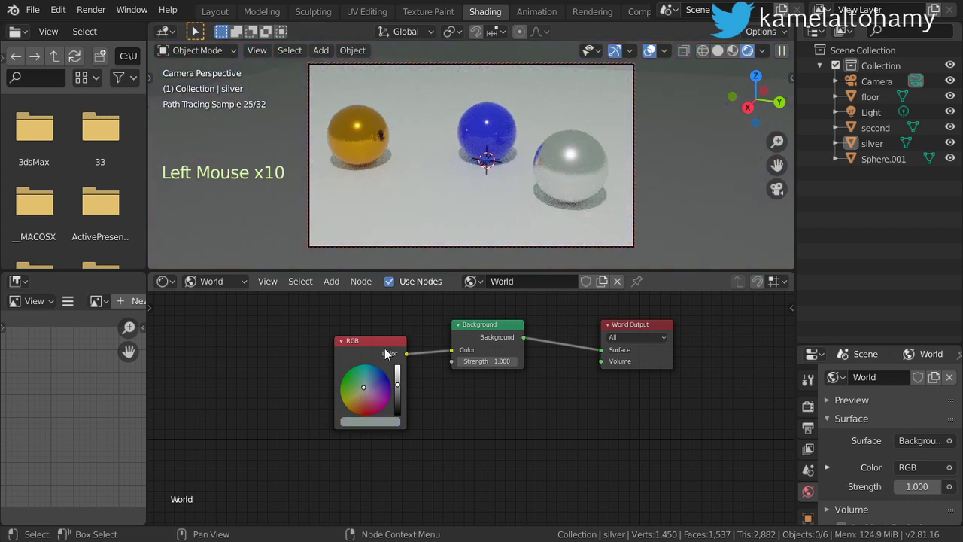
# Start the final Cycles render via Render > Render Image.
pyautogui.click(382, 382)
pyautogui.click(88, 13)
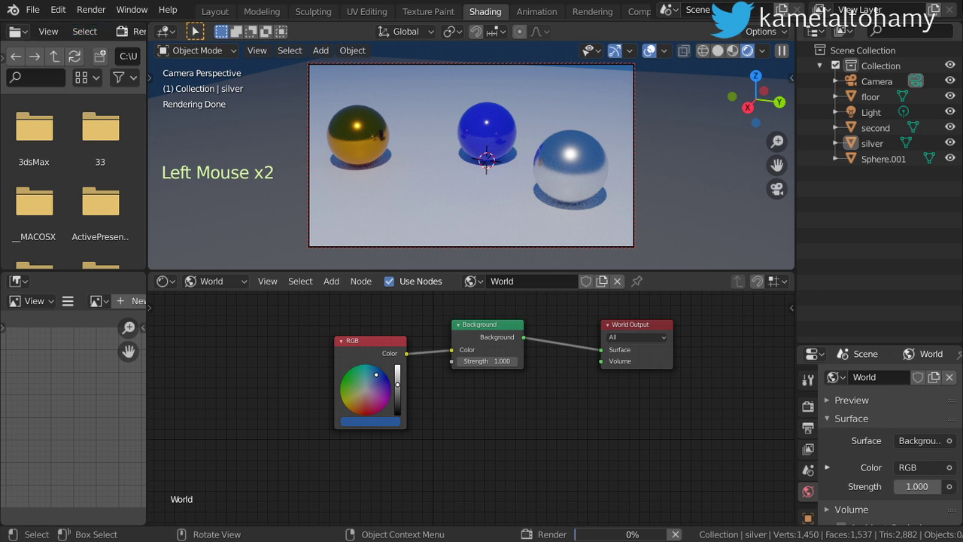